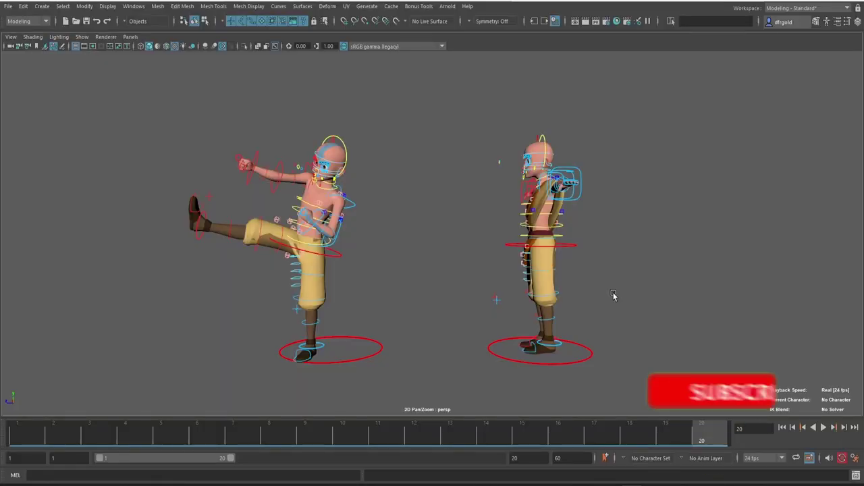
# - Play back the 20-frame kick animation once and stop the playback
pyautogui.press('alt+v')
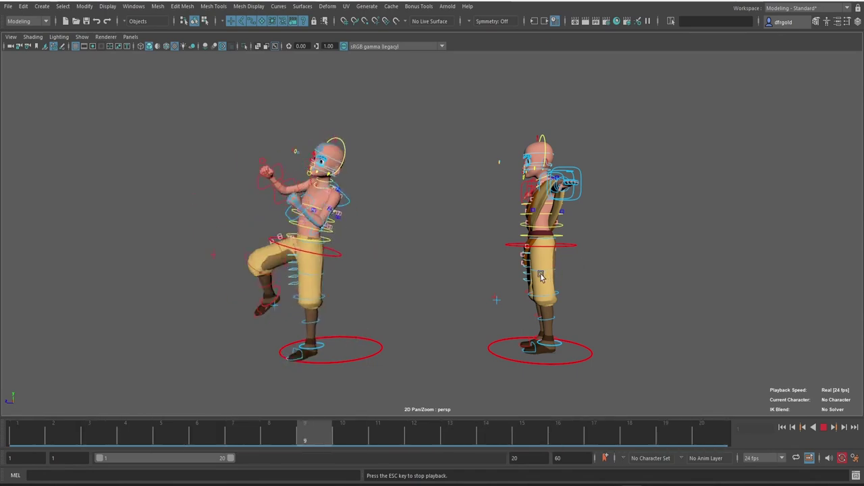
pyautogui.press('alt+Num_Lock')
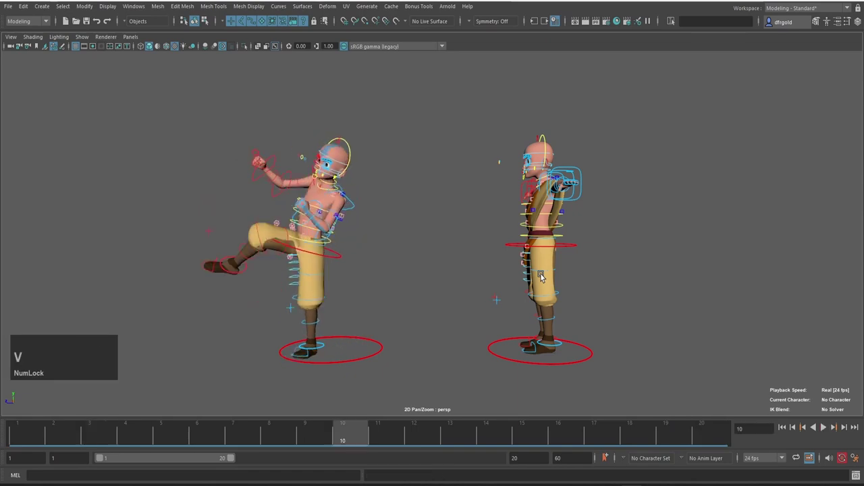
# - Return to frame 1 and bring up the hotbox for quick access to all command sets
pyautogui.click(47, 431)
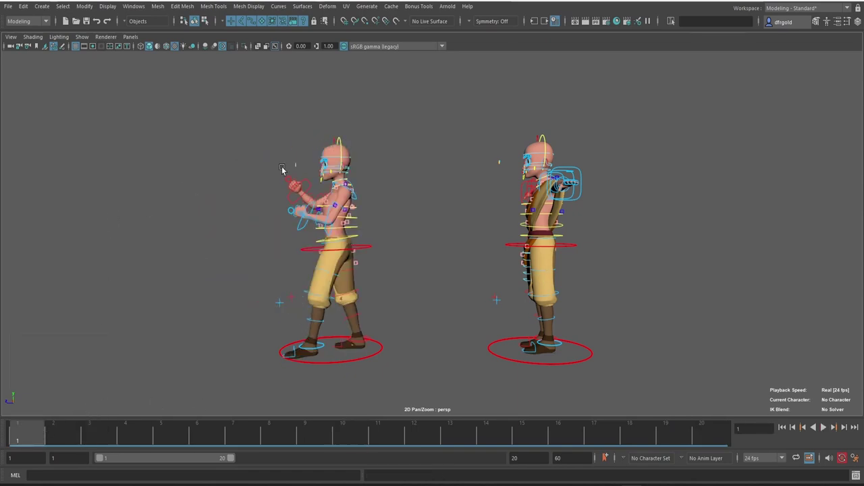
pyautogui.press('space')
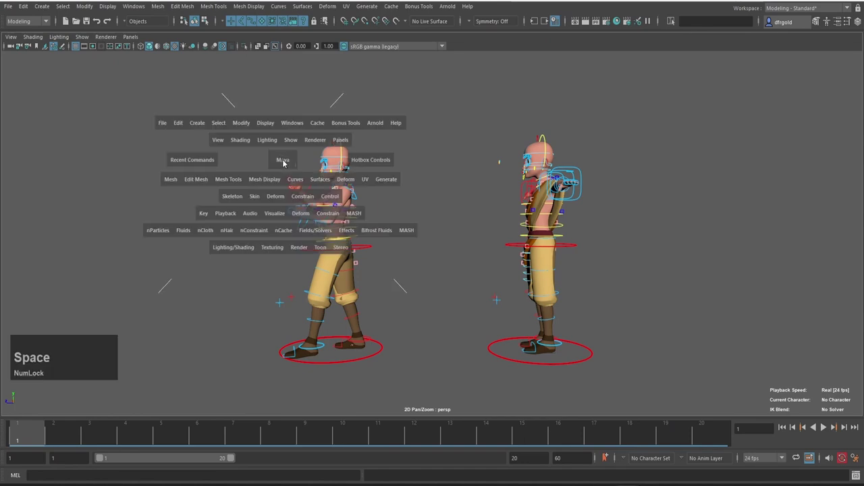
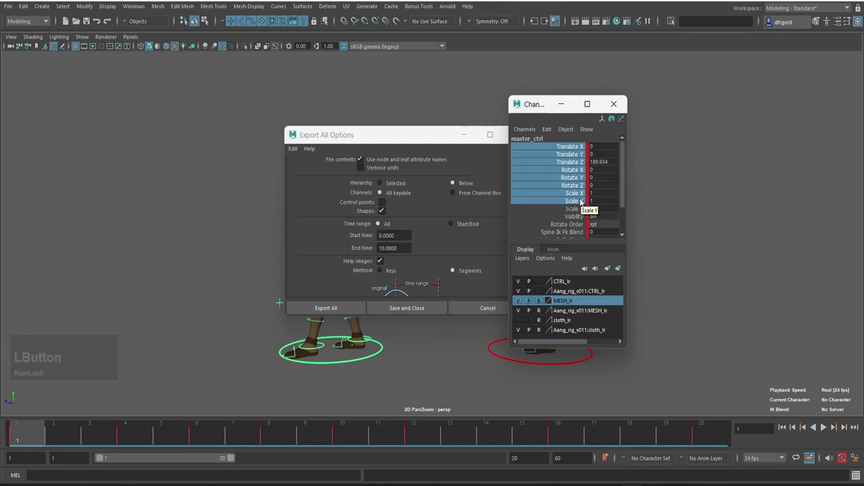
# - Set the Export All options to a Start/End time range of 0 to 10 exported as Keys
pyautogui.click(612, 102)
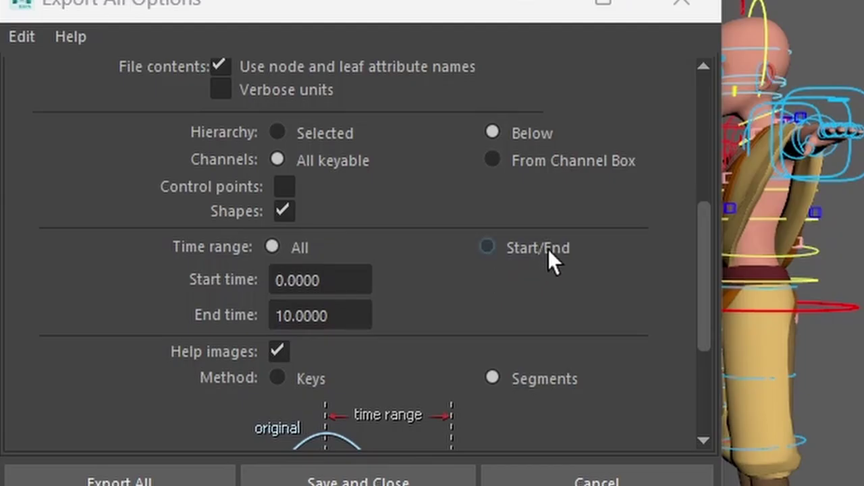
pyautogui.click(457, 226)
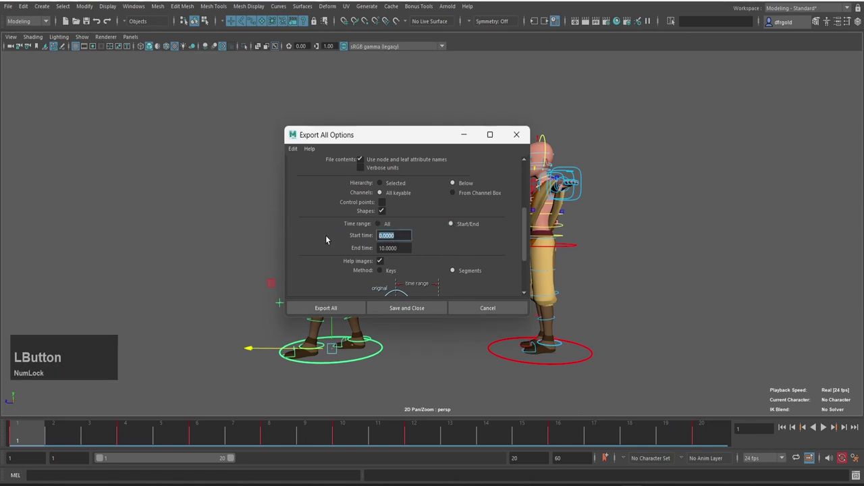
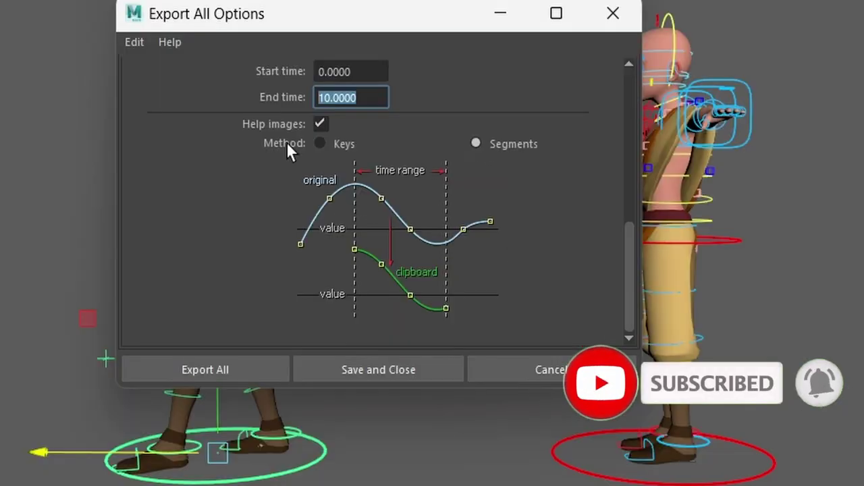
pyautogui.click(402, 205)
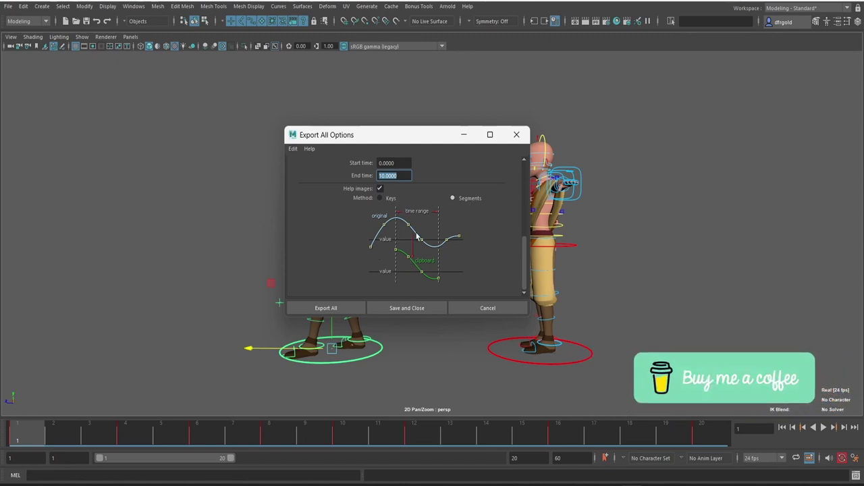
pyautogui.click(383, 198)
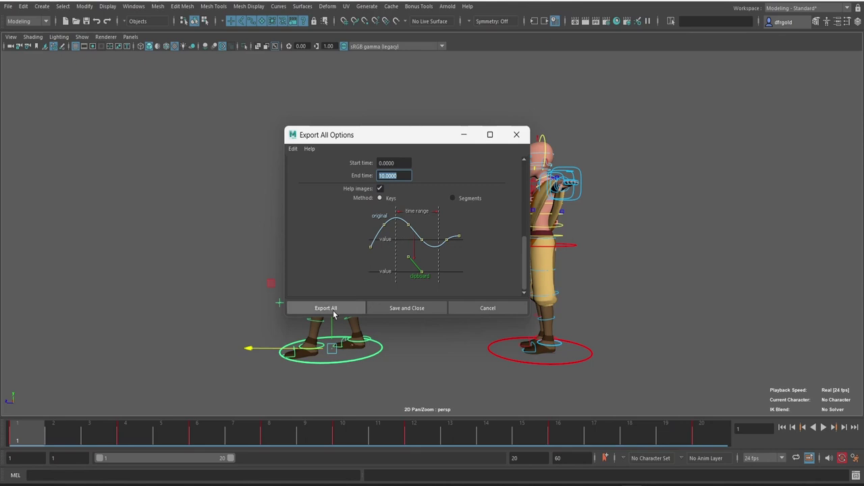
# - Export the kick animation as 'anim export3.anim' in the anim export data folder
pyautogui.click(335, 308)
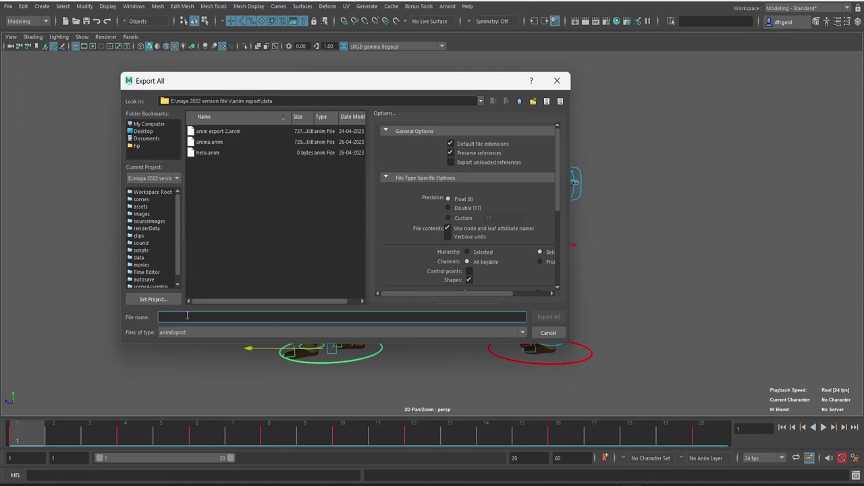
pyautogui.write('anim')
pyautogui.press('space')
pyautogui.write('xpo')
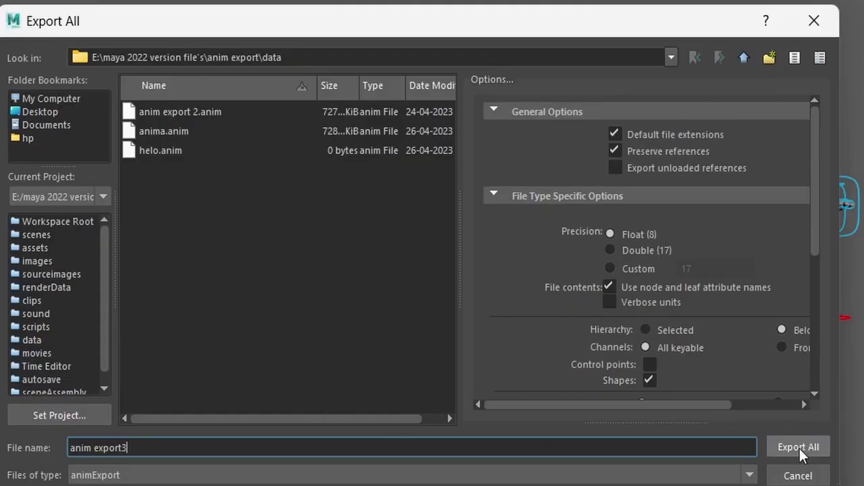
pyautogui.click(453, 345)
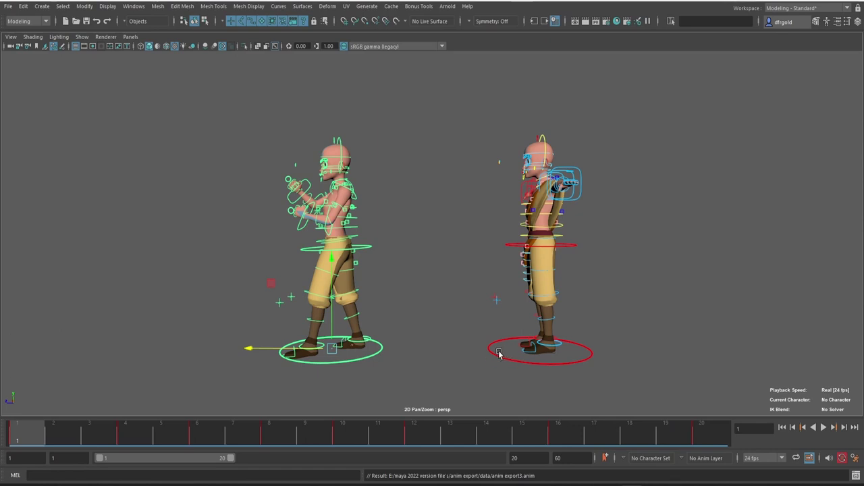
# - Select the second rig's controls and set Time Slider preferences to real-time 24 fps x 1 playback
pyautogui.click(457, 325)
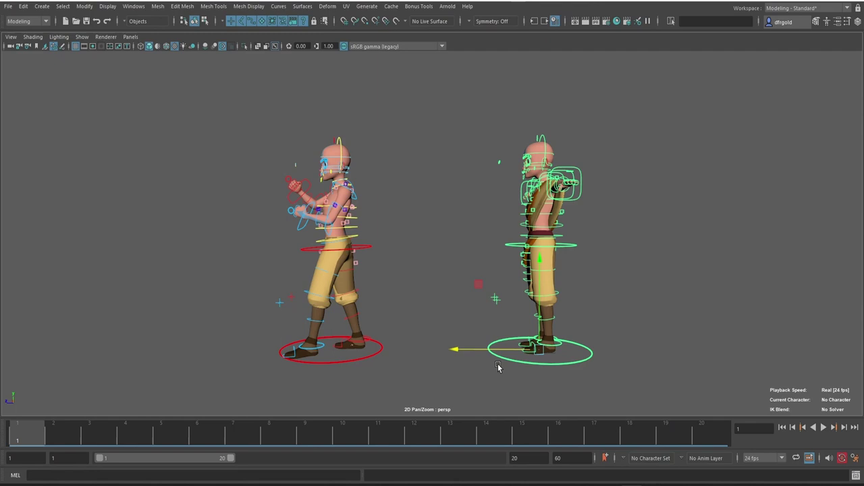
pyautogui.click(506, 360)
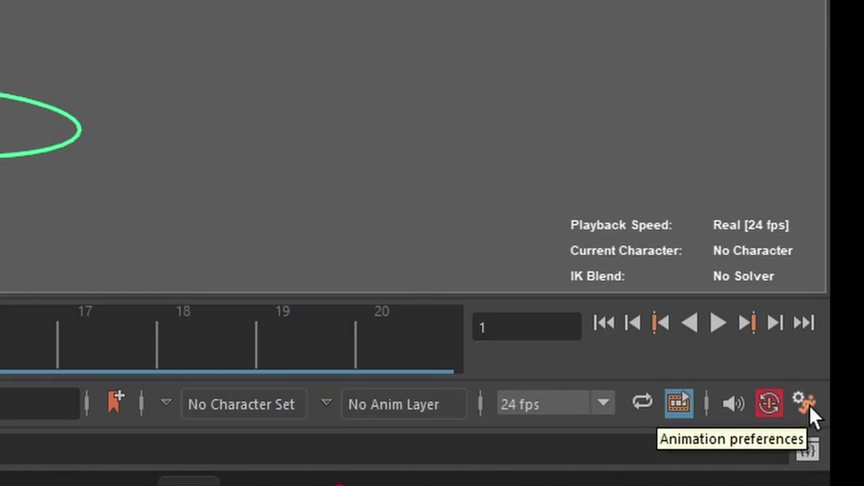
pyautogui.click(856, 462)
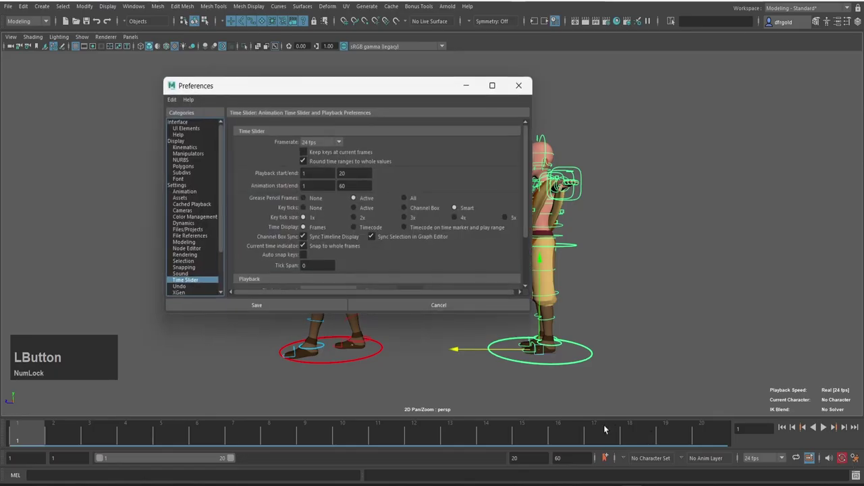
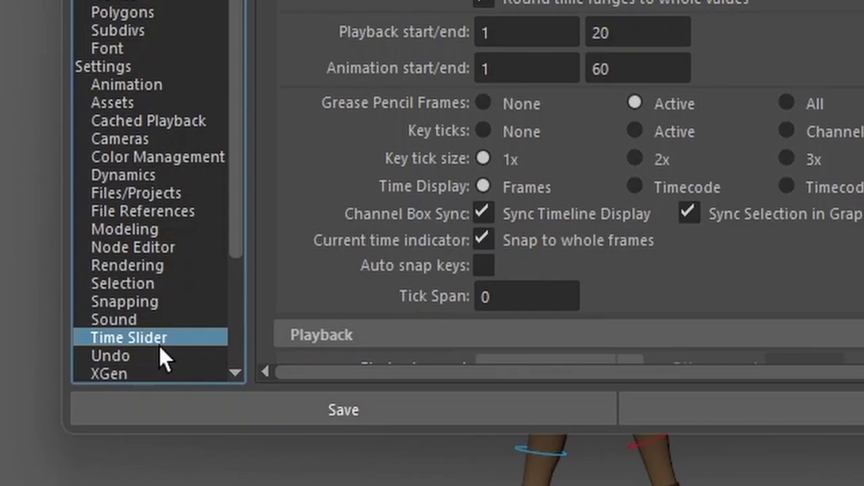
pyautogui.click(519, 200)
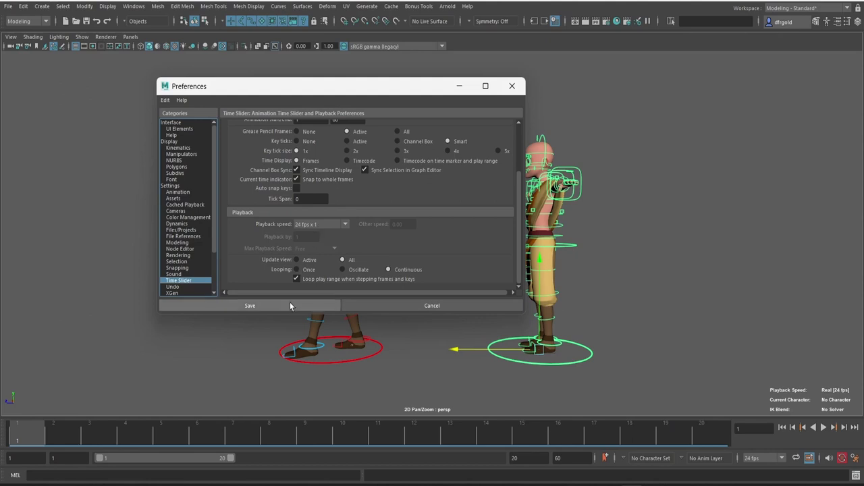
# - Save the preferences and bring up the Import Options with file type animImport
pyautogui.click(287, 307)
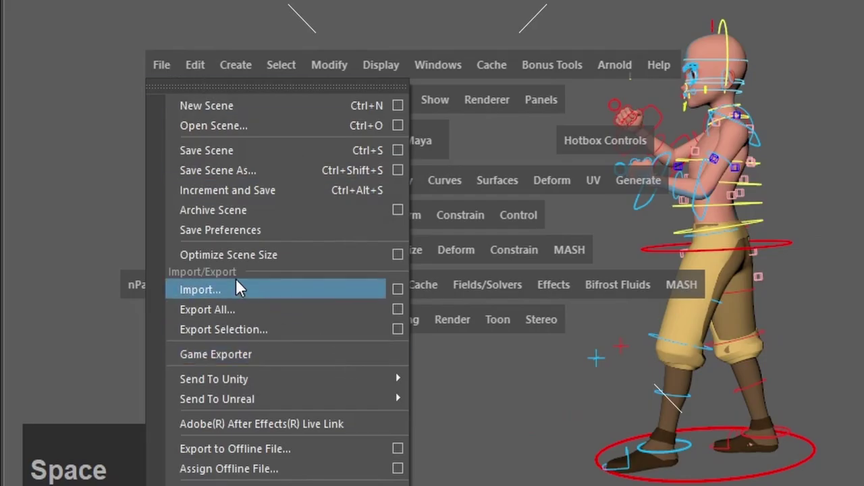
pyautogui.press('space')
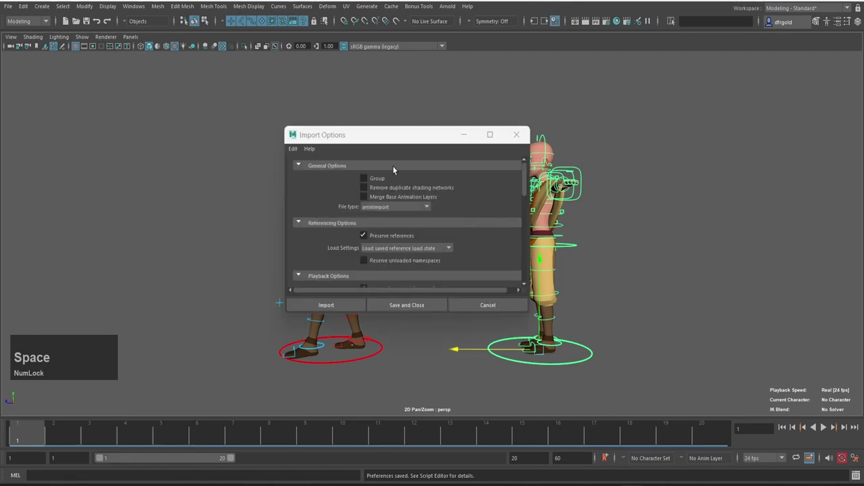
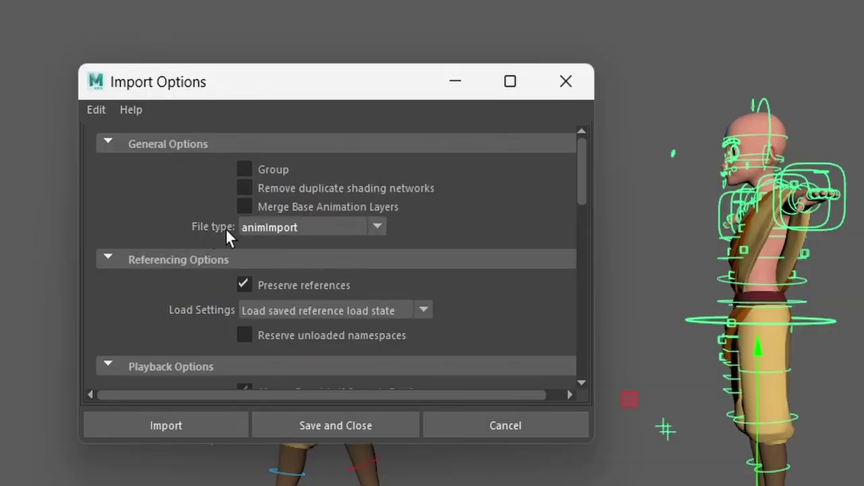
pyautogui.click(314, 197)
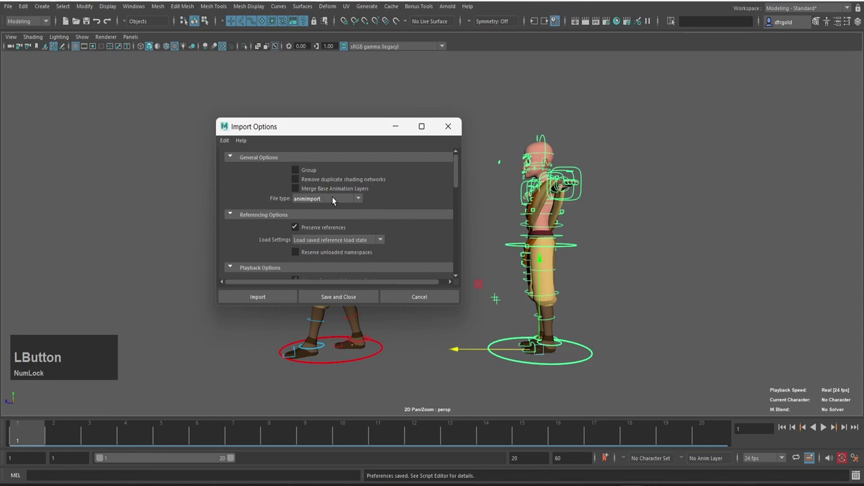
# - Set the paste time range to Start/End spanning 0 to 10 with clipboard adjustment Fit
pyautogui.click(459, 184)
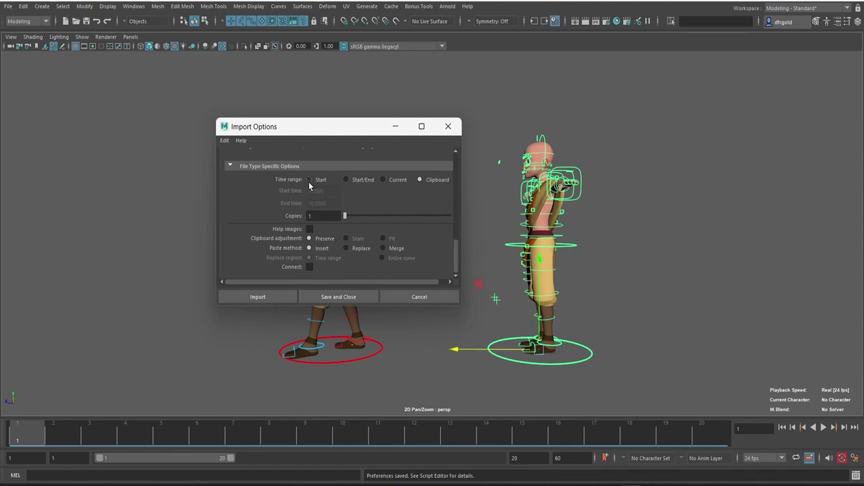
pyautogui.click(313, 181)
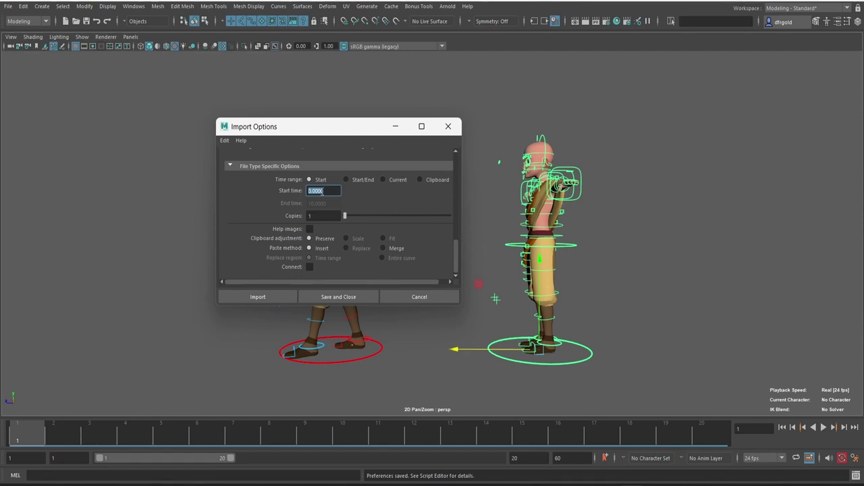
pyautogui.click(349, 183)
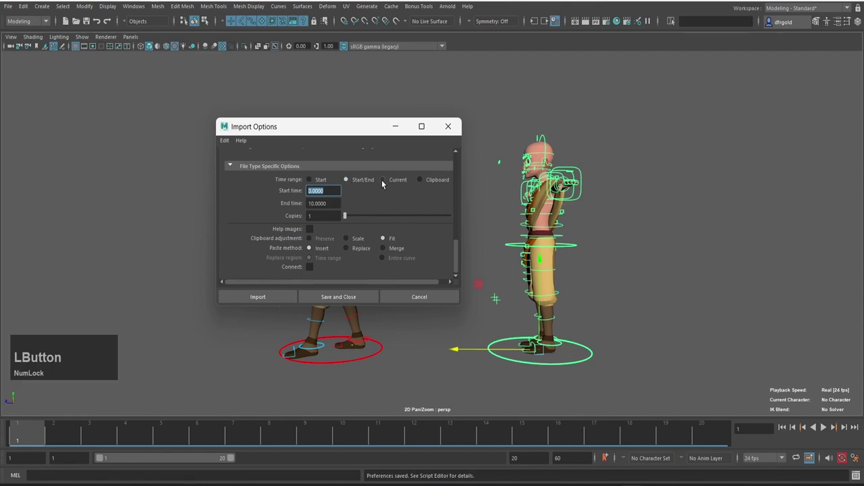
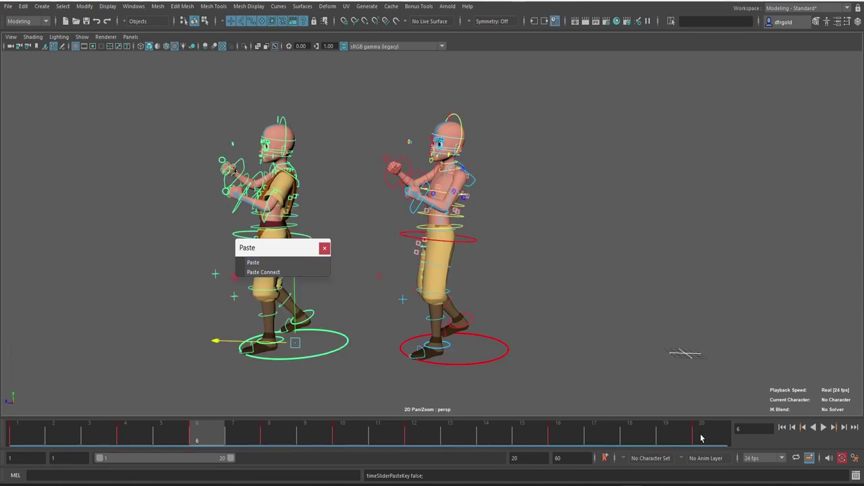
# - Check frame 20, Paste Connect the kick onto the second rig, and play both rigs kicking together
pyautogui.click(272, 436)
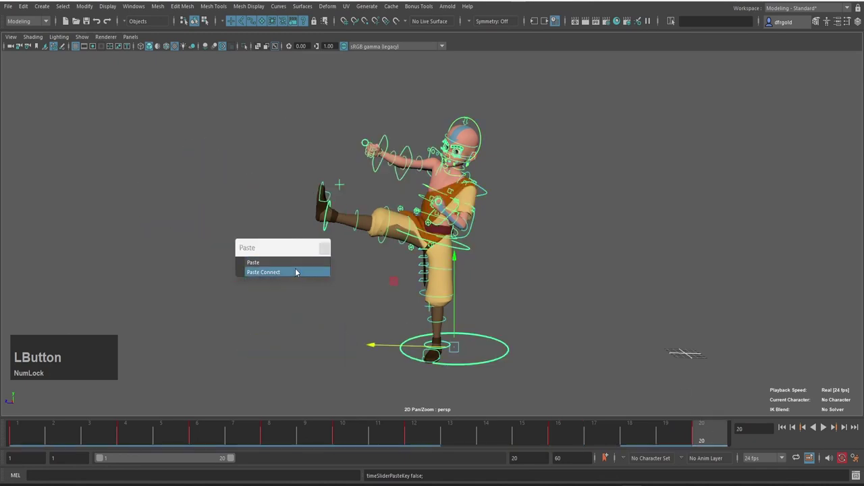
pyautogui.click(327, 252)
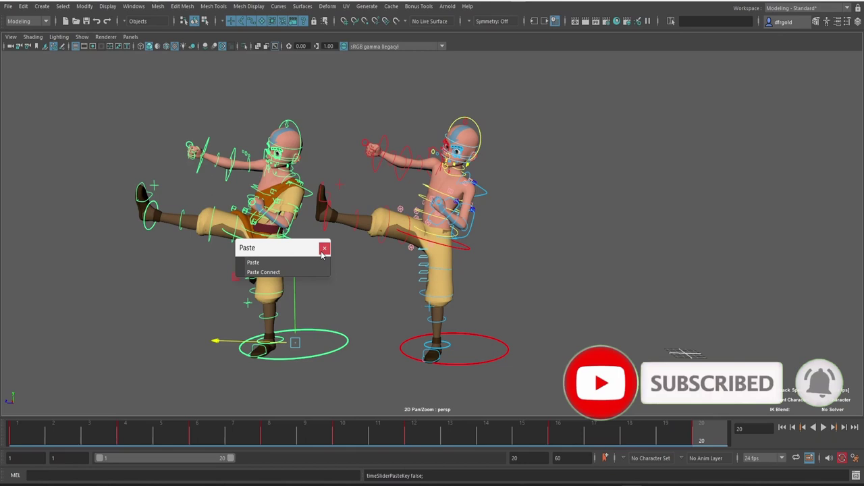
pyautogui.click(328, 252)
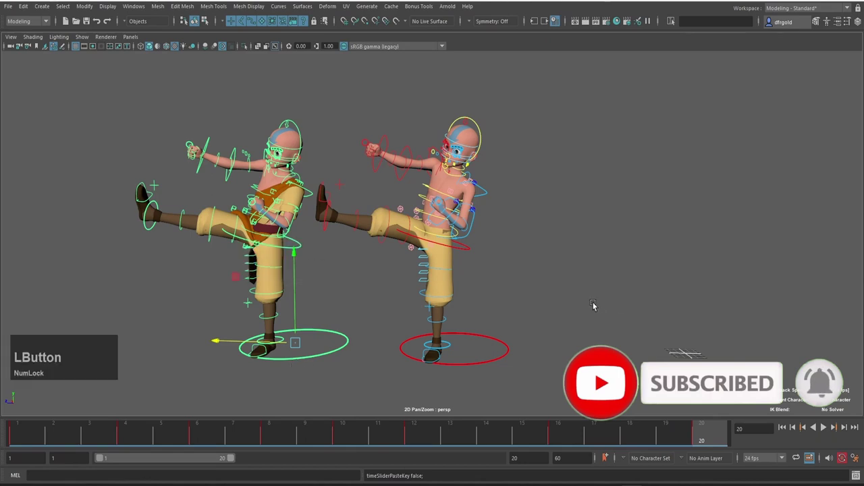
pyautogui.press('alt+v')
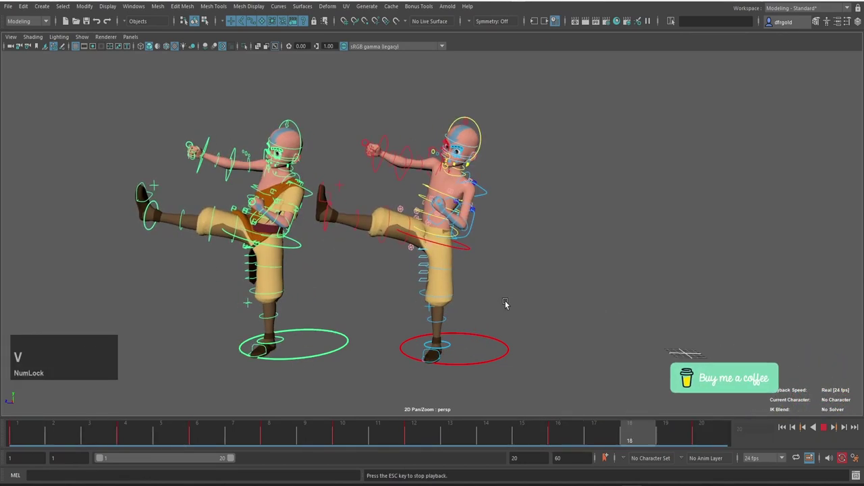